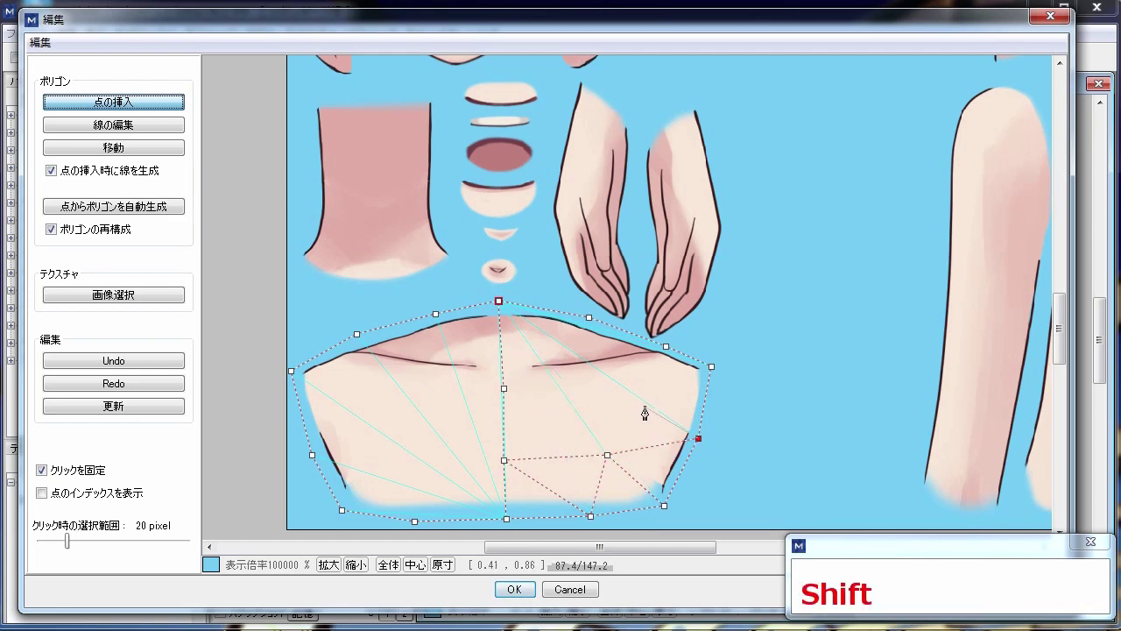
- Insert interior vertices across the right and upper portions of the body polygon
{"action": "left_click", "coordinate": [636, 396]}
{"action": "left_click", "coordinate": [611, 454]}
{"action": "left_click", "coordinate": [710, 372]}
{"action": "left_click", "coordinate": [675, 354]}
{"action": "left_click", "coordinate": [575, 386]}
{"action": "left_click", "coordinate": [614, 452]}
{"action": "left_click", "coordinate": [516, 454]}
{"action": "left_click", "coordinate": [518, 397]}
{"action": "left_click", "coordinate": [600, 327]}
{"action": "left_click", "coordinate": [505, 392]}
{"action": "left_click", "coordinate": [429, 389]}
{"action": "left_click", "coordinate": [505, 310]}
- Insert the remaining interior vertices on the left and lower torso, completing the triangulated grid
{"action": "left_click", "coordinate": [458, 431]}
{"action": "left_click", "coordinate": [491, 459]}
{"action": "left_click", "coordinate": [420, 466]}
{"action": "left_click", "coordinate": [515, 476]}
{"action": "left_click", "coordinate": [511, 528]}
{"action": "left_click", "coordinate": [328, 448]}
{"action": "left_click", "coordinate": [363, 410]}
{"action": "left_click", "coordinate": [296, 367]}
{"action": "left_click", "coordinate": [369, 337]}
{"action": "left_click", "coordinate": [425, 384]}
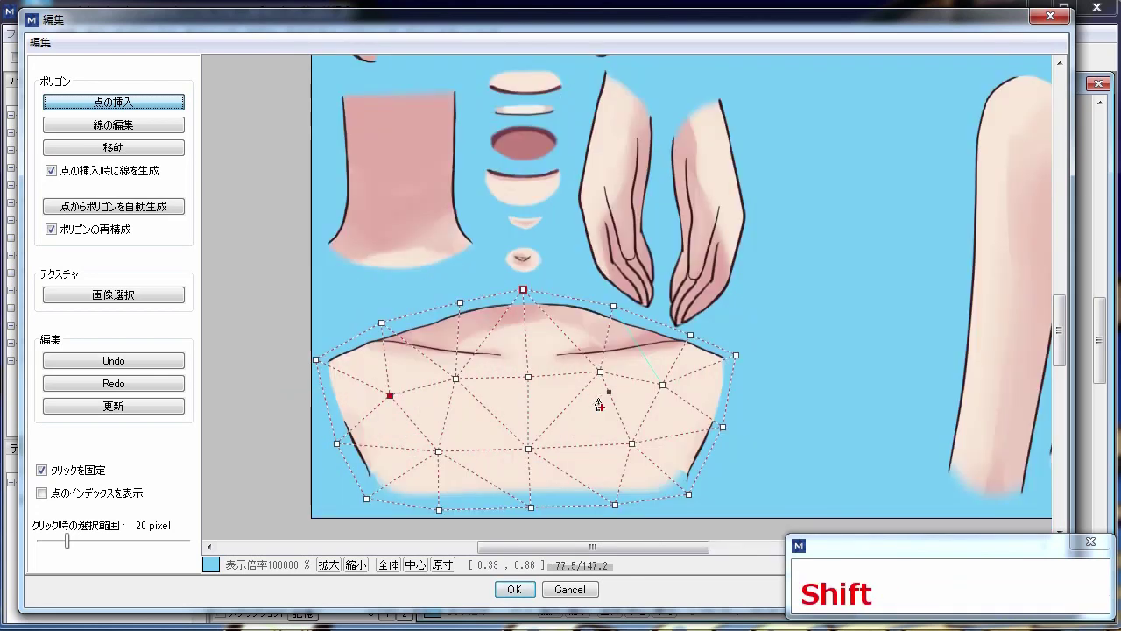
{"action": "left_click", "coordinate": [667, 391]}
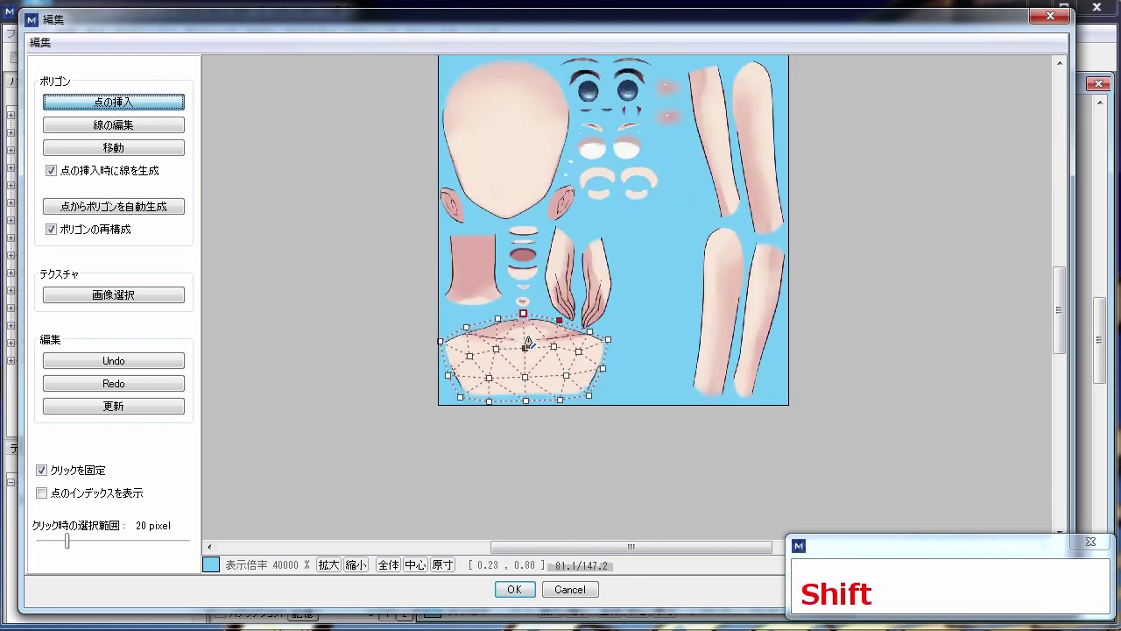
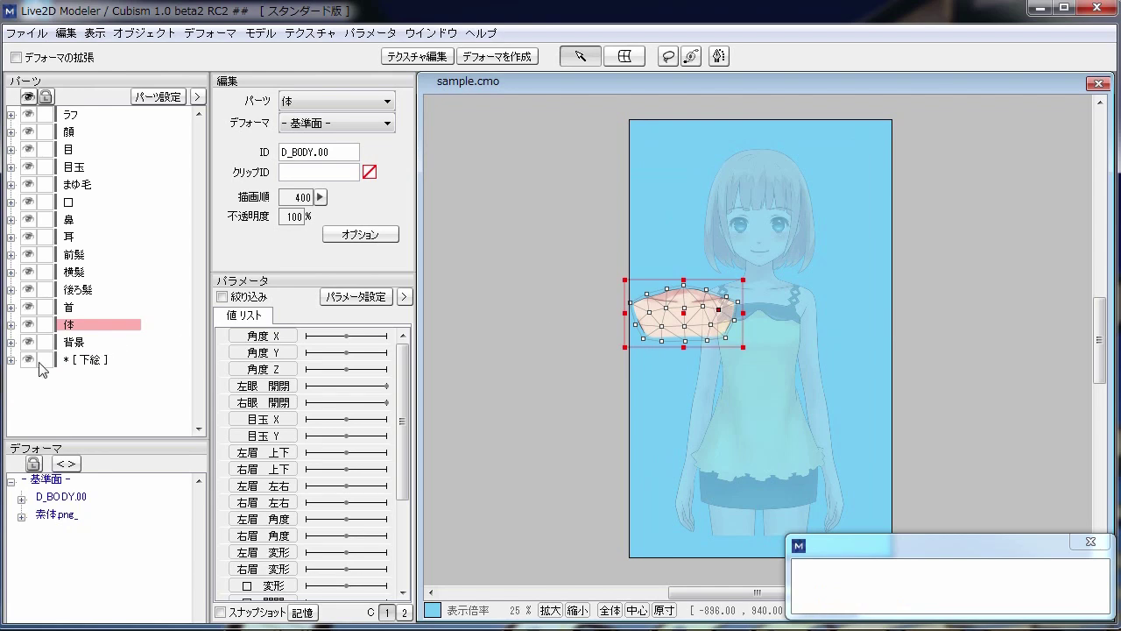
- Lock the 下絵 guide part and drag the body mesh onto the character's chest
{"action": "left_click", "coordinate": [42, 365]}
{"action": "left_click", "coordinate": [79, 335]}
{"action": "scroll", "scroll_direction": "up", "scroll_amount": 3}
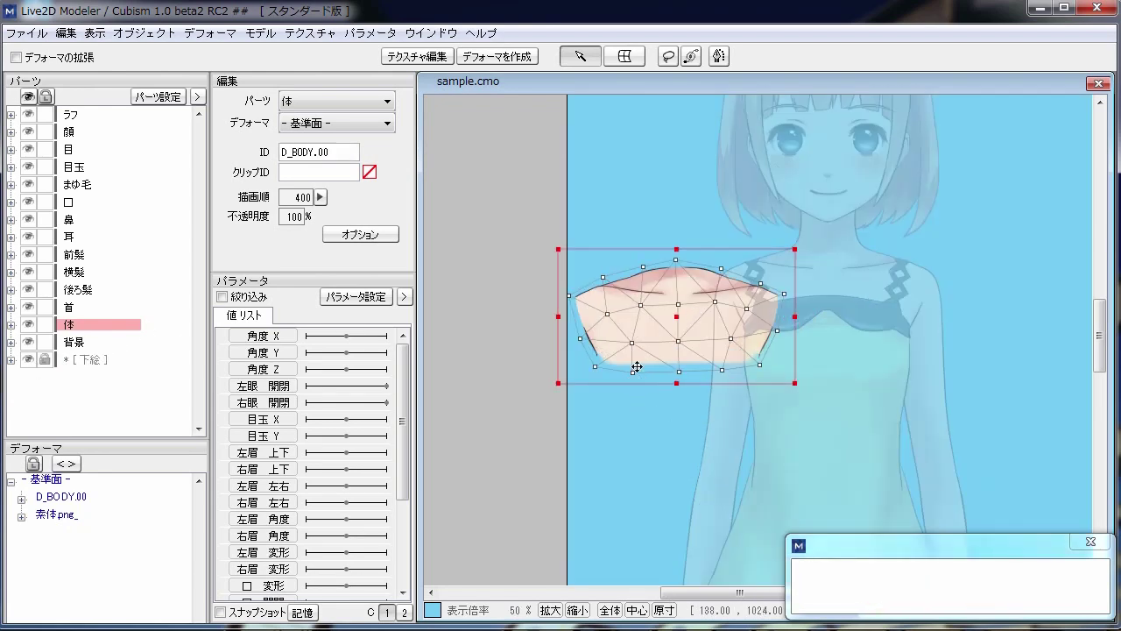
{"action": "left_click", "coordinate": [582, 54]}
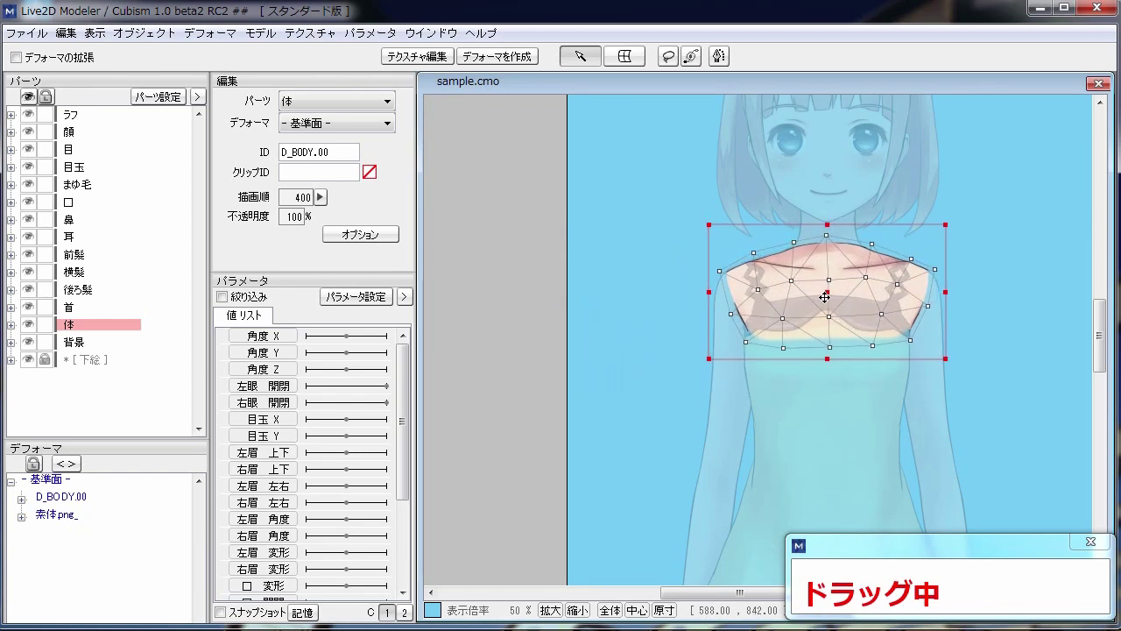
{"action": "left_click", "coordinate": [582, 53]}
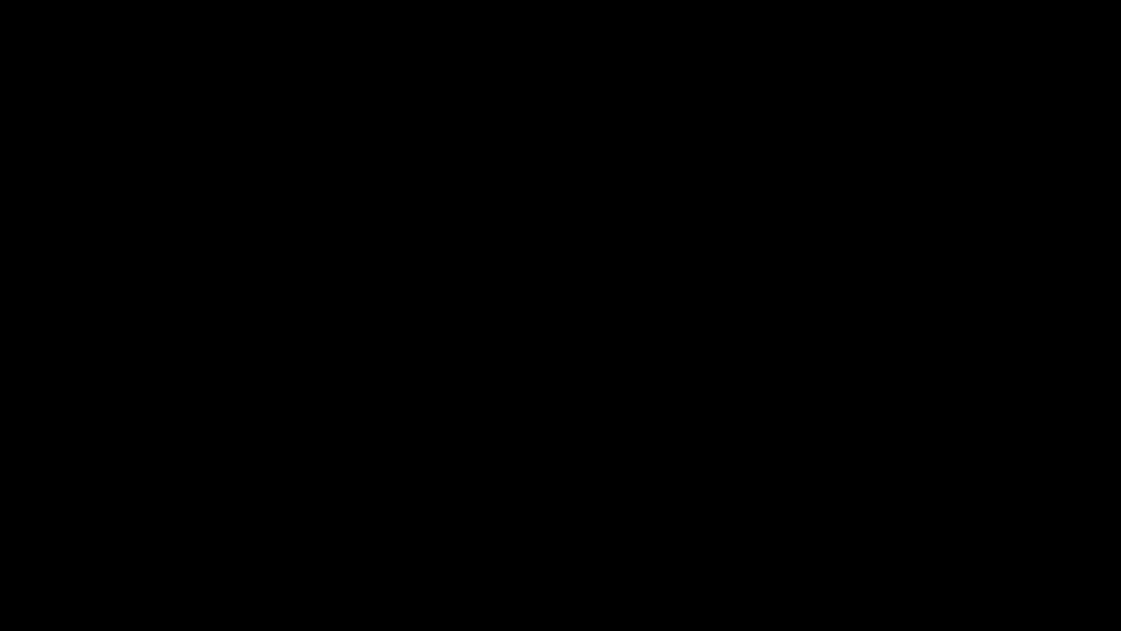